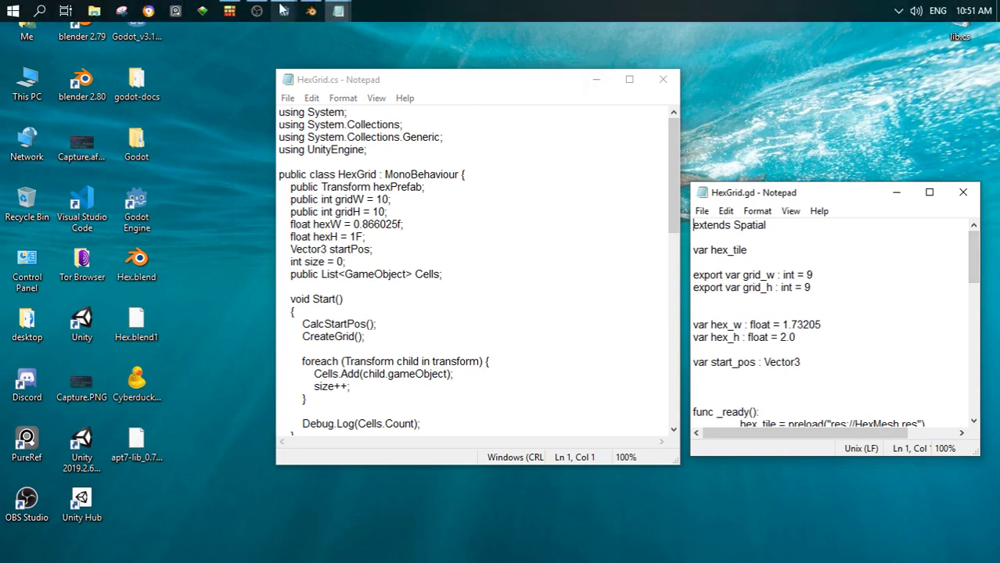
Scroll through the HexGrid script in Notepad before leaving for the Blender window.
{"action": "scroll", "scroll_direction": "down", "scroll_amount": 3}
{"action": "scroll", "scroll_direction": "up", "scroll_amount": 3}
Orbit and zoom the empty viewport around the scene origin before adding a mesh.
{"action": "middle_click", "coordinate": [391, 287]}
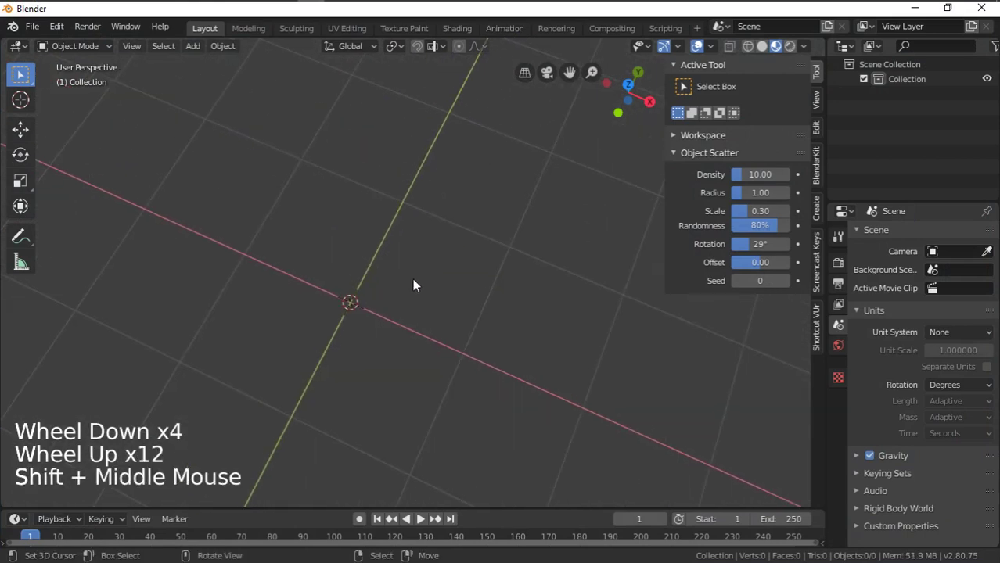
{"action": "scroll", "scroll_direction": "down", "scroll_amount": 3}
{"action": "scroll", "scroll_direction": "up", "scroll_amount": 3}
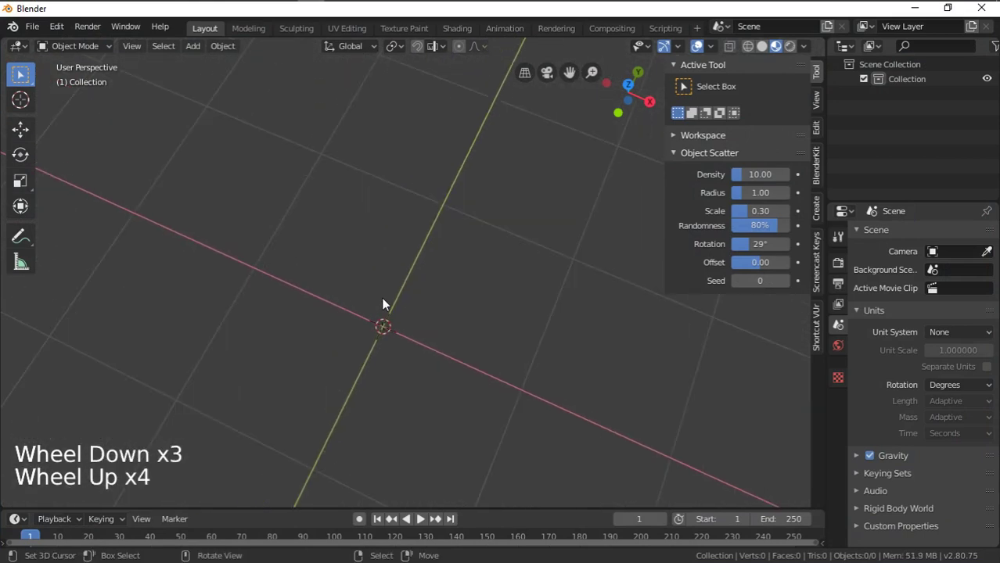
{"action": "scroll", "scroll_direction": "down", "scroll_amount": 3}
{"action": "scroll", "scroll_direction": "up", "scroll_amount": 3}
{"action": "middle_click", "coordinate": [398, 274]}
{"action": "middle_click", "coordinate": [359, 278]}
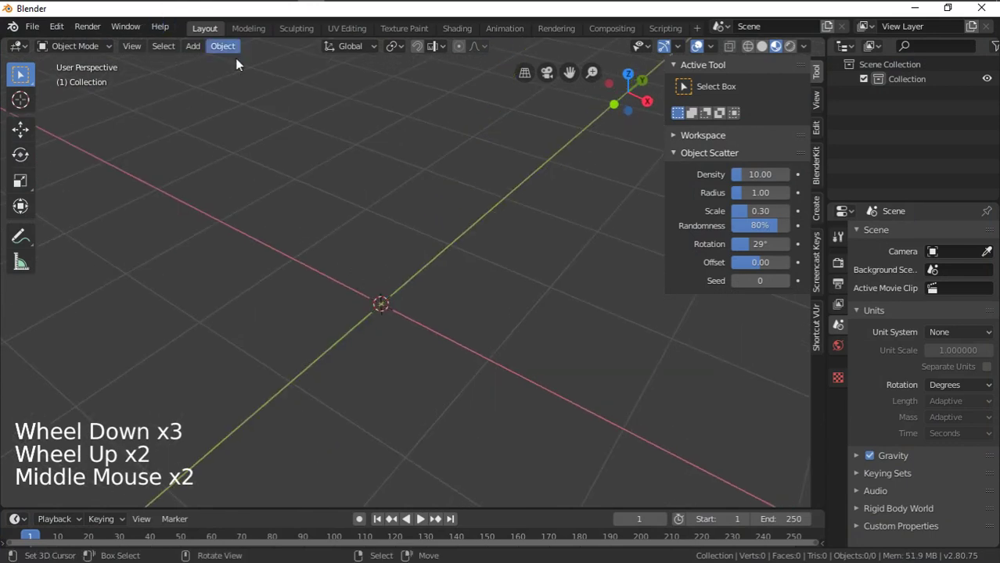
{"action": "scroll", "scroll_direction": "up", "scroll_amount": 3}
{"action": "middle_click", "coordinate": [366, 296]}
Add a circle mesh at the origin and edit its vertex count in the Add Circle panel.
{"action": "key", "text": "shift+a"}
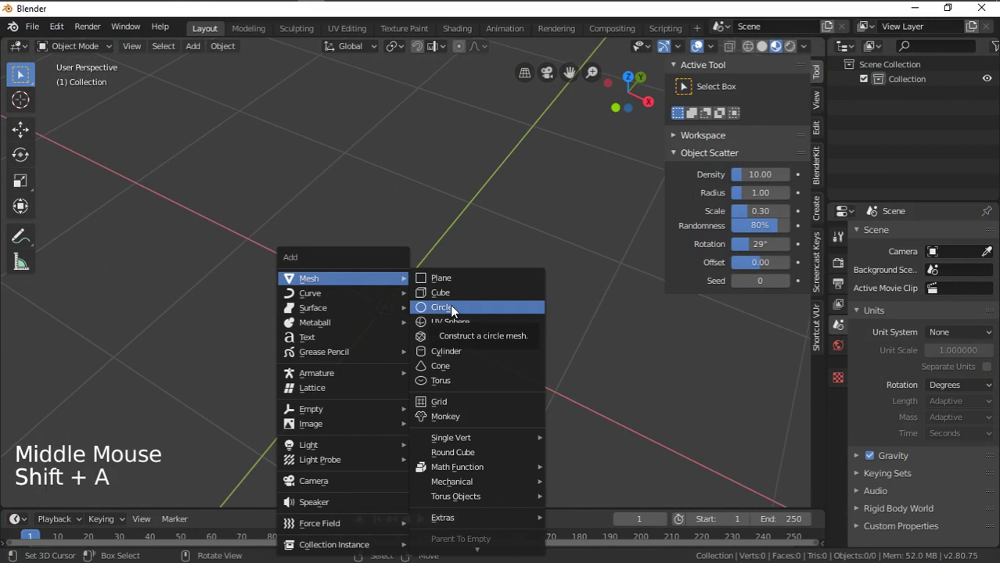
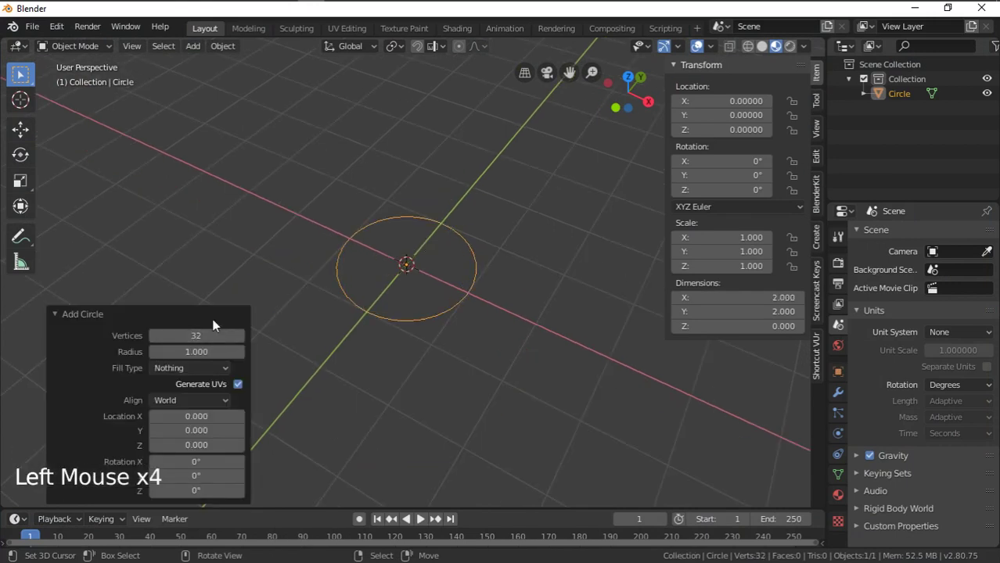
{"action": "left_click", "coordinate": [61, 320]}
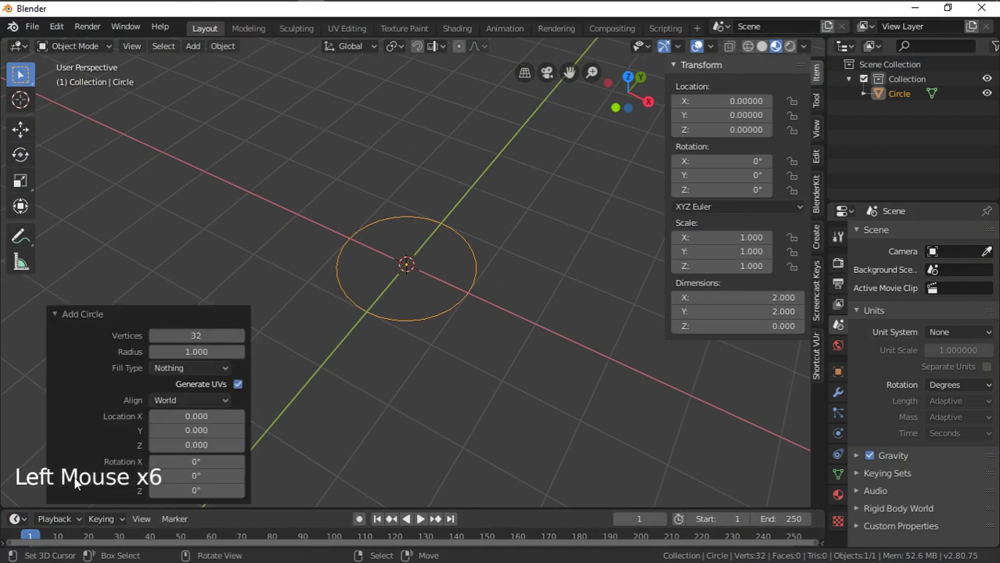
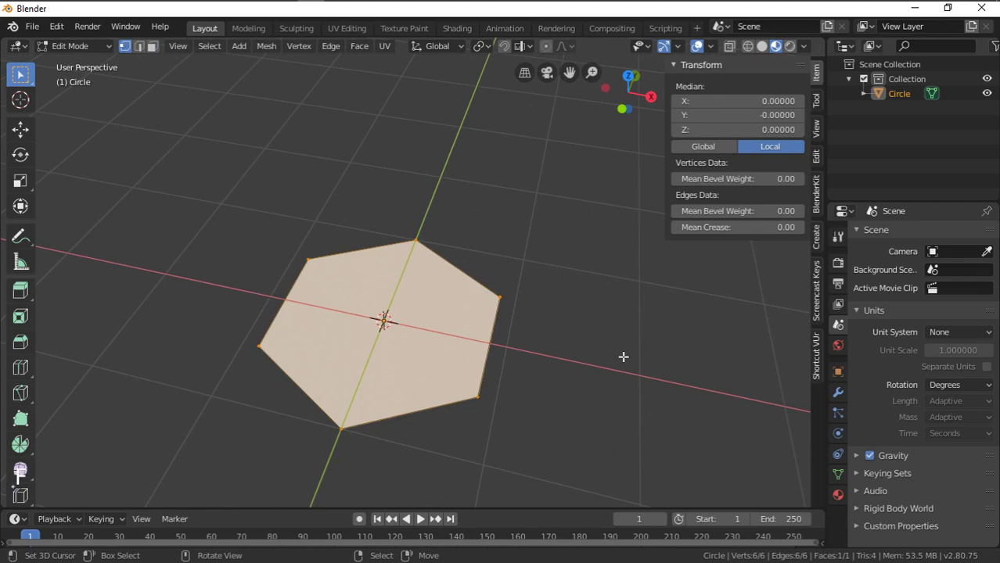
Inset the hexagon face to form a narrow border ring around a smaller inner hexagon.
{"action": "key", "text": "i"}
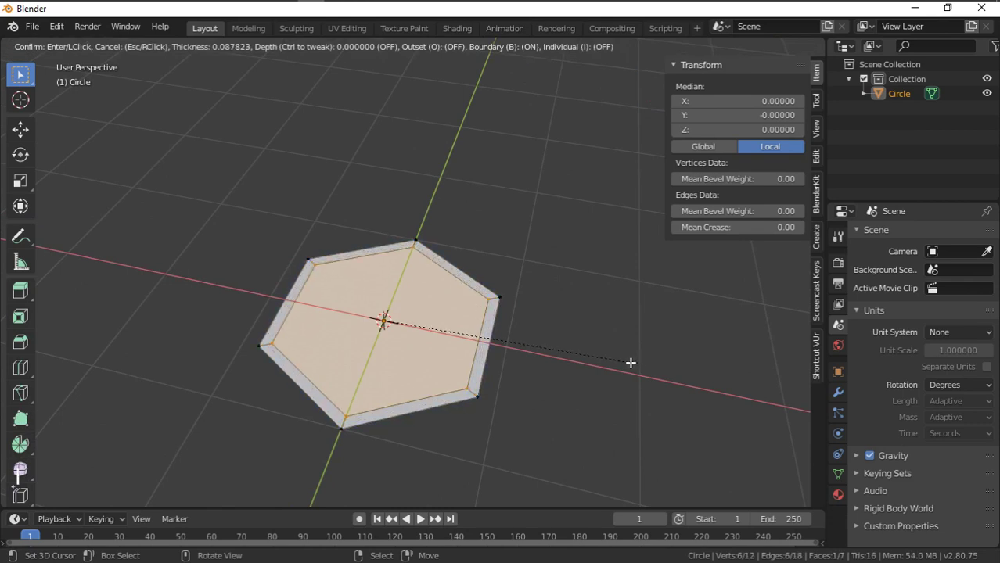
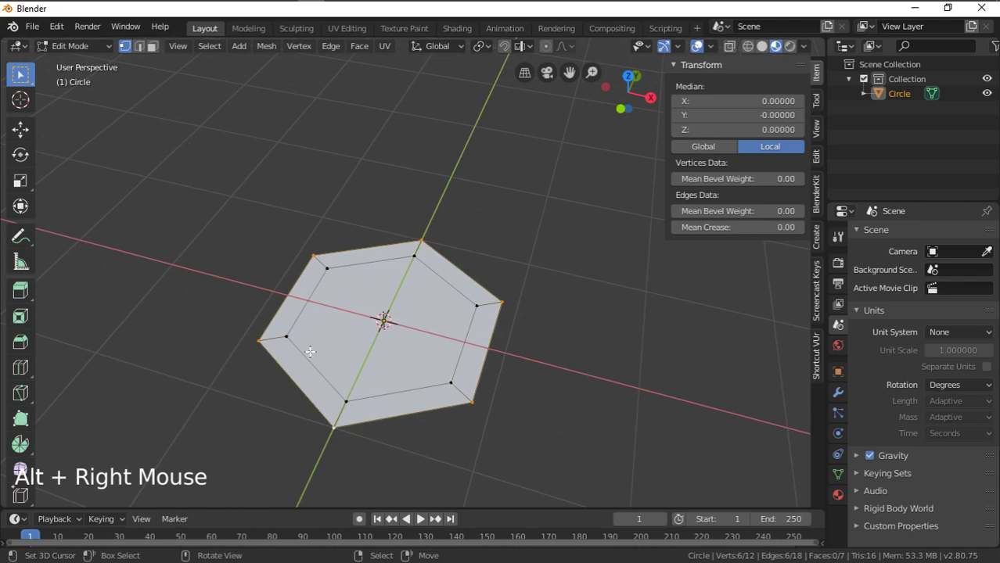
Move the selected outer rim vertices down along Z to give the tile sloped sides.
{"action": "key", "text": "g"}
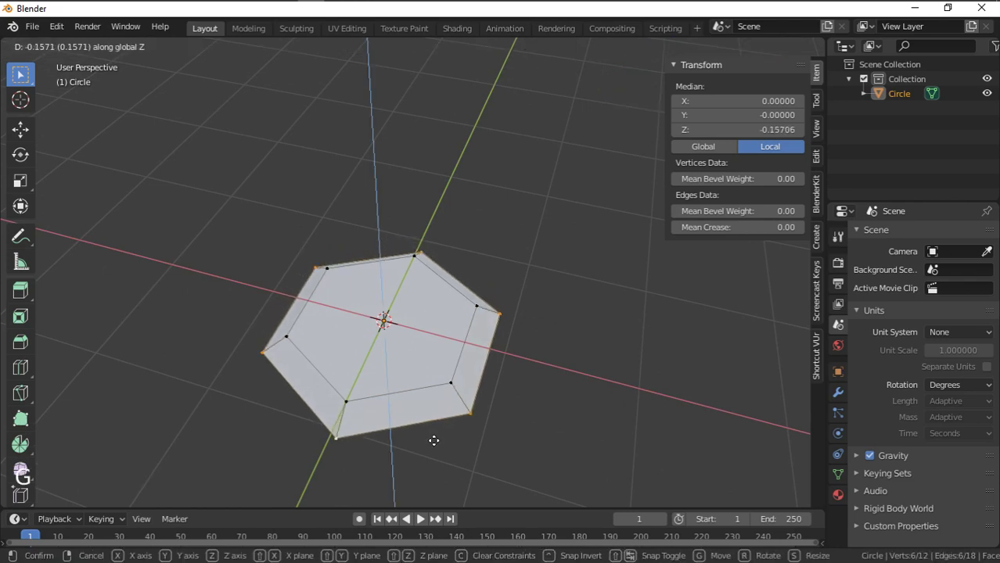
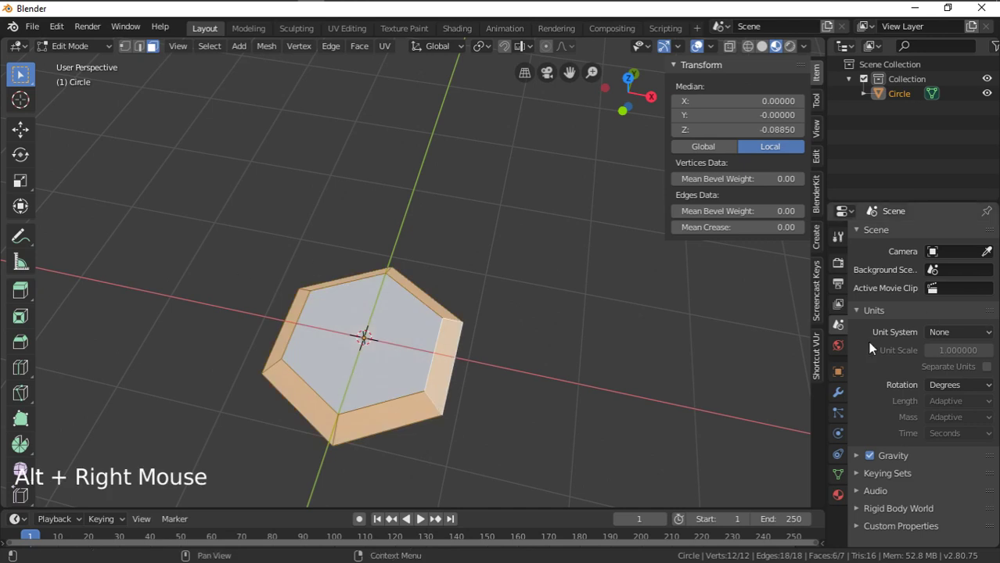
Create a new material in the tile's first slot and rename it 'white'.
{"action": "left_click", "coordinate": [844, 499]}
{"action": "left_click", "coordinate": [917, 302]}
{"action": "left_click", "coordinate": [907, 243]}
{"action": "double_click", "coordinate": [908, 243]}
{"action": "key", "text": "BackSpace"}
{"action": "key", "text": "BackSpace"}
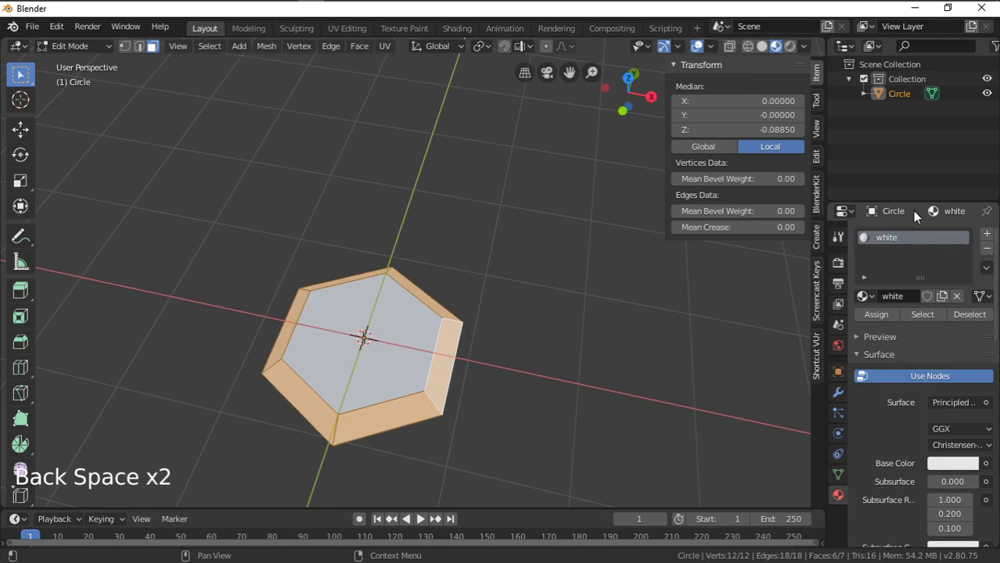
{"action": "scroll", "scroll_direction": "down", "scroll_amount": 3}
{"action": "scroll", "scroll_direction": "up", "scroll_amount": 3}
{"action": "left_click", "coordinate": [872, 302]}
{"action": "scroll", "scroll_direction": "up", "scroll_amount": 3}
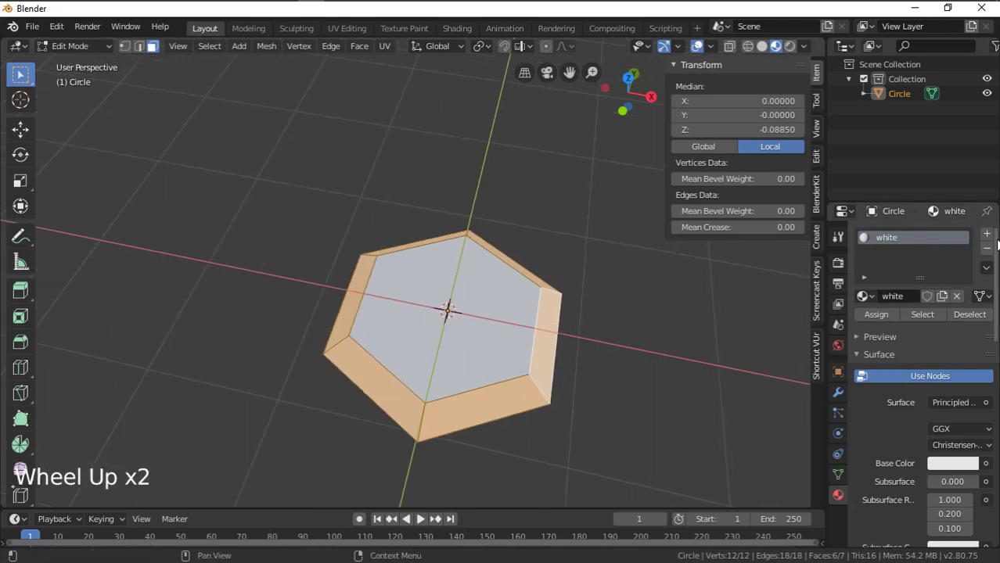
Add a second material slot with a new material renamed 'Black'.
{"action": "left_click", "coordinate": [992, 238]}
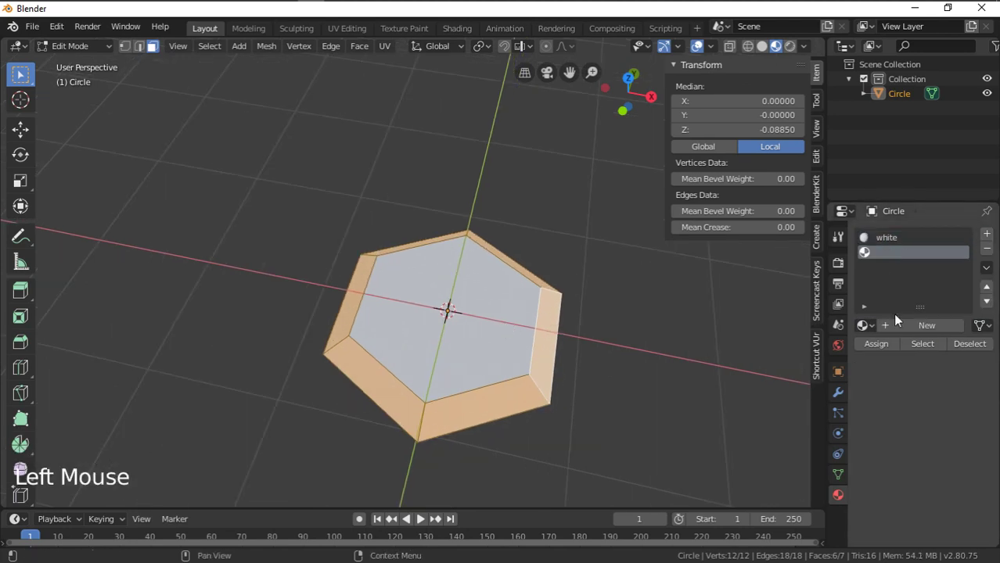
{"action": "left_click", "coordinate": [908, 333]}
{"action": "left_click", "coordinate": [909, 261]}
{"action": "double_click", "coordinate": [908, 261]}
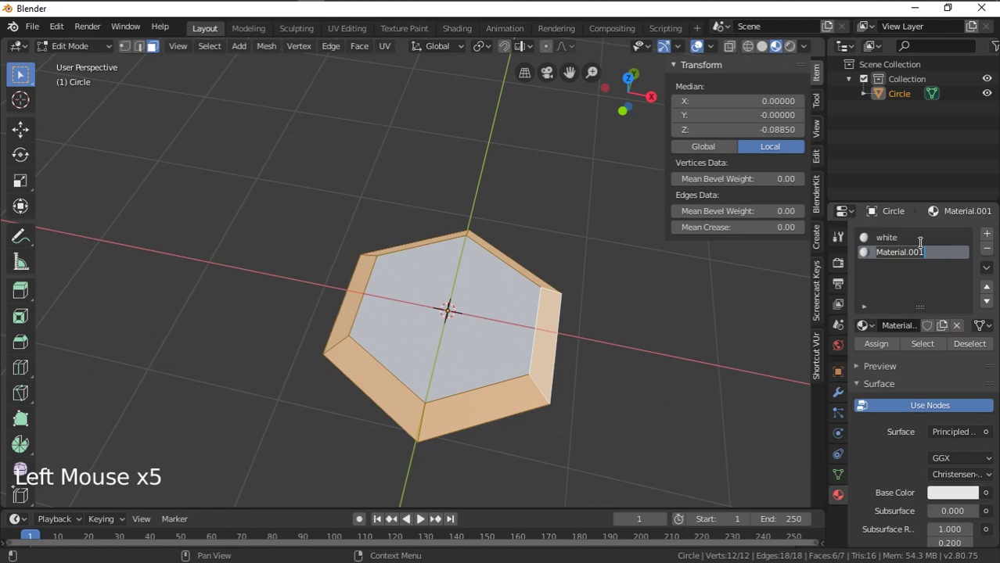
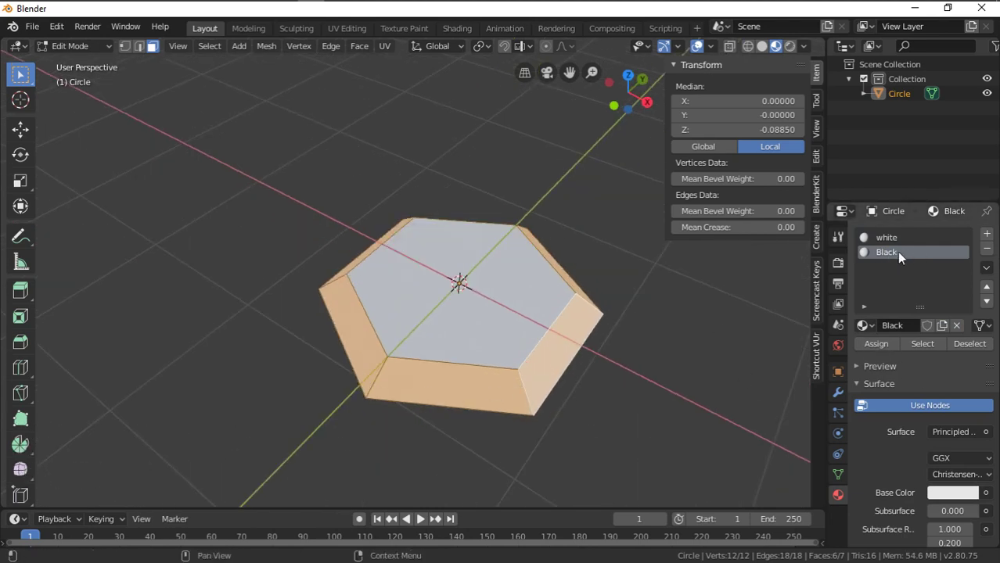
Assign Black to the side faces and darken its base colour to a value near 0.187.
{"action": "left_click", "coordinate": [881, 356]}
{"action": "left_click", "coordinate": [952, 500]}
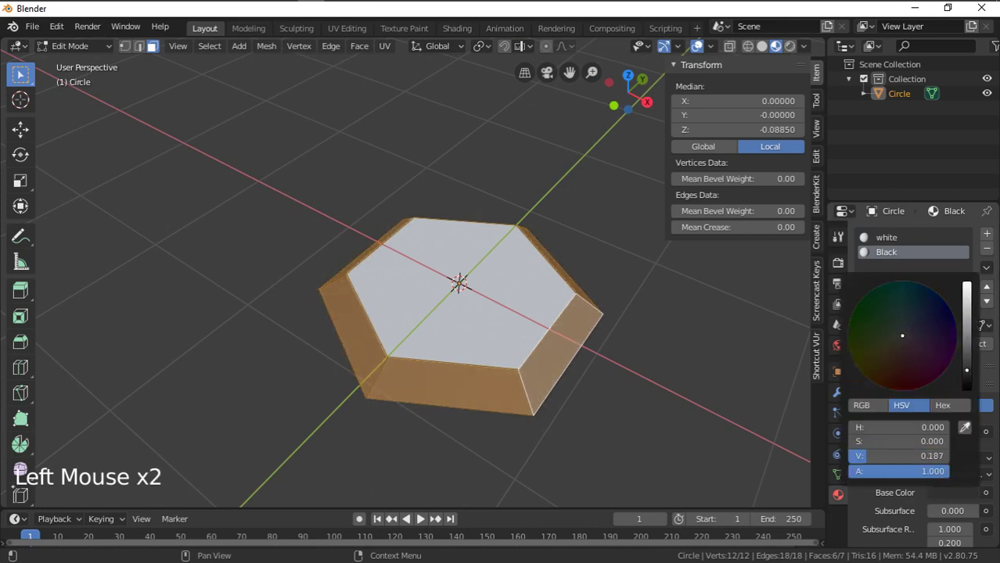
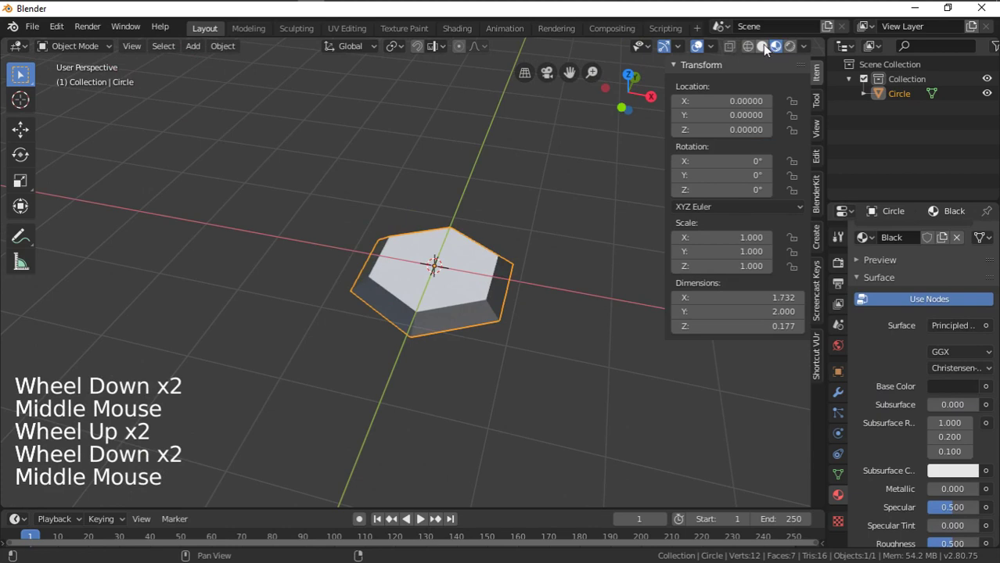
Switch the viewport shading to Material Preview to show the tile's two colours.
{"action": "left_click", "coordinate": [767, 50]}
{"action": "scroll", "scroll_direction": "up", "scroll_amount": 3}
{"action": "middle_click", "coordinate": [445, 300]}
{"action": "scroll", "scroll_direction": "down", "scroll_amount": 3}
{"action": "scroll", "scroll_direction": "up", "scroll_amount": 3}
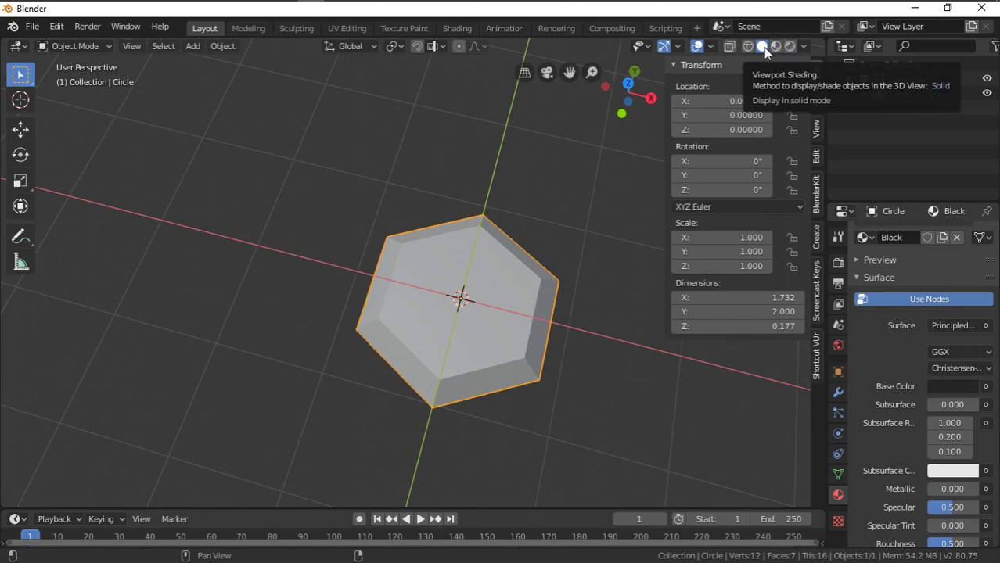
{"action": "left_click", "coordinate": [778, 51]}
{"action": "scroll", "scroll_direction": "down", "scroll_amount": 3}
{"action": "scroll", "scroll_direction": "up", "scroll_amount": 3}
Orbit around the tile, view it edge-on from the side, then return to an angled view.
{"action": "middle_click", "coordinate": [440, 254]}
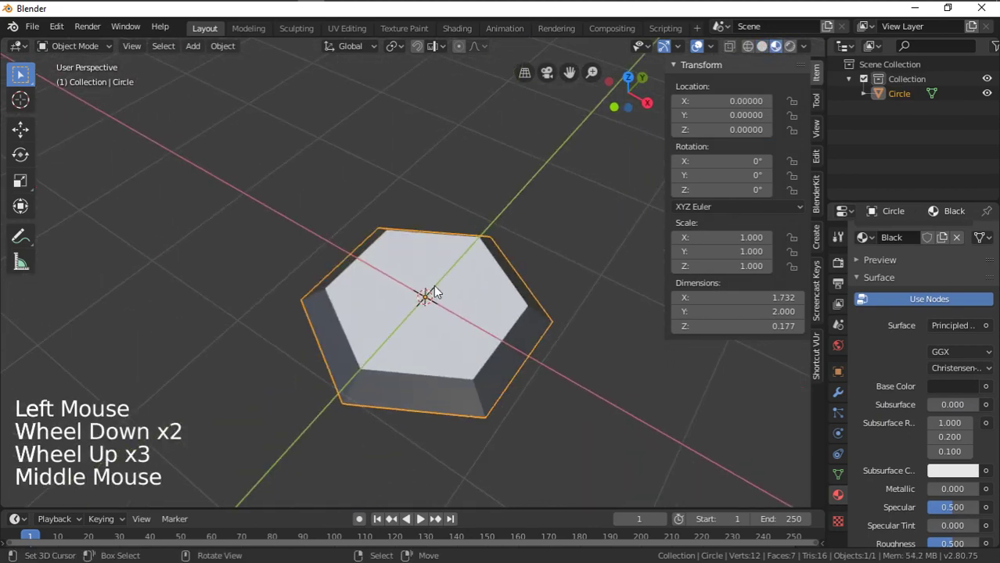
{"action": "scroll", "scroll_direction": "down", "scroll_amount": 3}
{"action": "middle_click", "coordinate": [480, 313]}
{"action": "scroll", "scroll_direction": "up", "scroll_amount": 3}
{"action": "middle_click", "coordinate": [466, 287]}
{"action": "middle_click", "coordinate": [447, 295]}
{"action": "scroll", "scroll_direction": "up", "scroll_amount": 3}
{"action": "middle_click", "coordinate": [434, 257]}
{"action": "scroll", "scroll_direction": "up", "scroll_amount": 3}
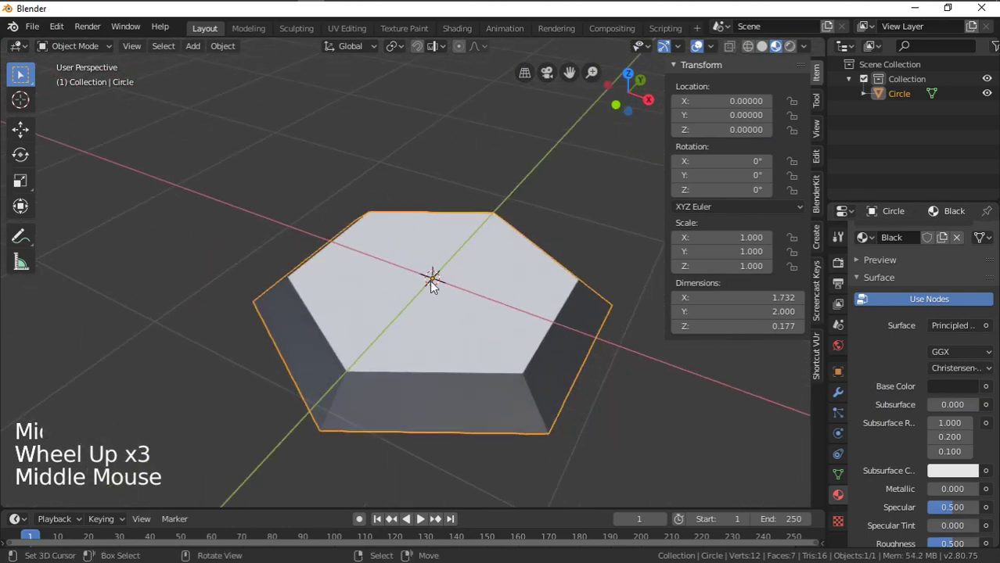
{"action": "middle_click", "coordinate": [447, 252]}
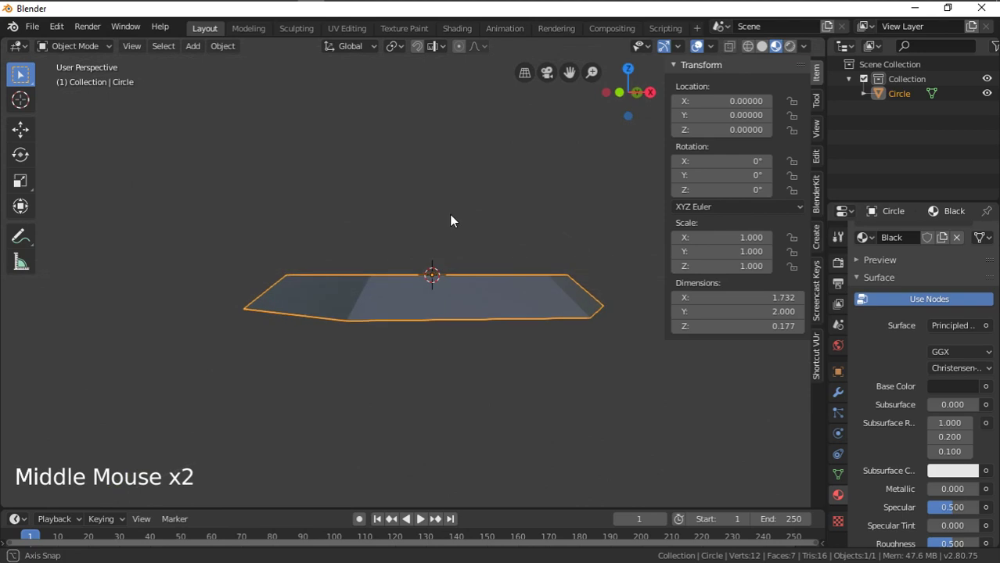
{"action": "scroll", "scroll_direction": "down", "scroll_amount": 3}
{"action": "middle_click", "coordinate": [473, 310]}
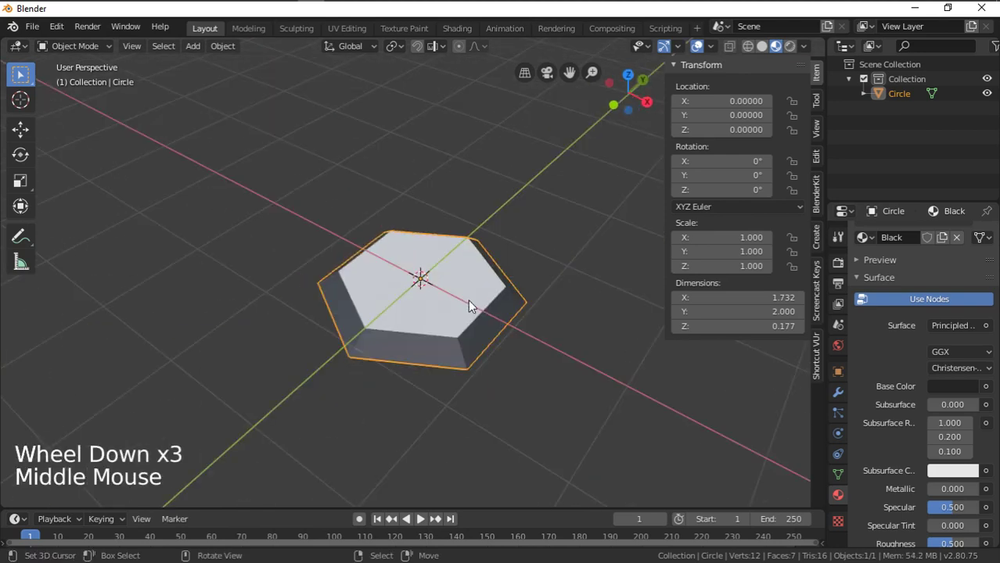